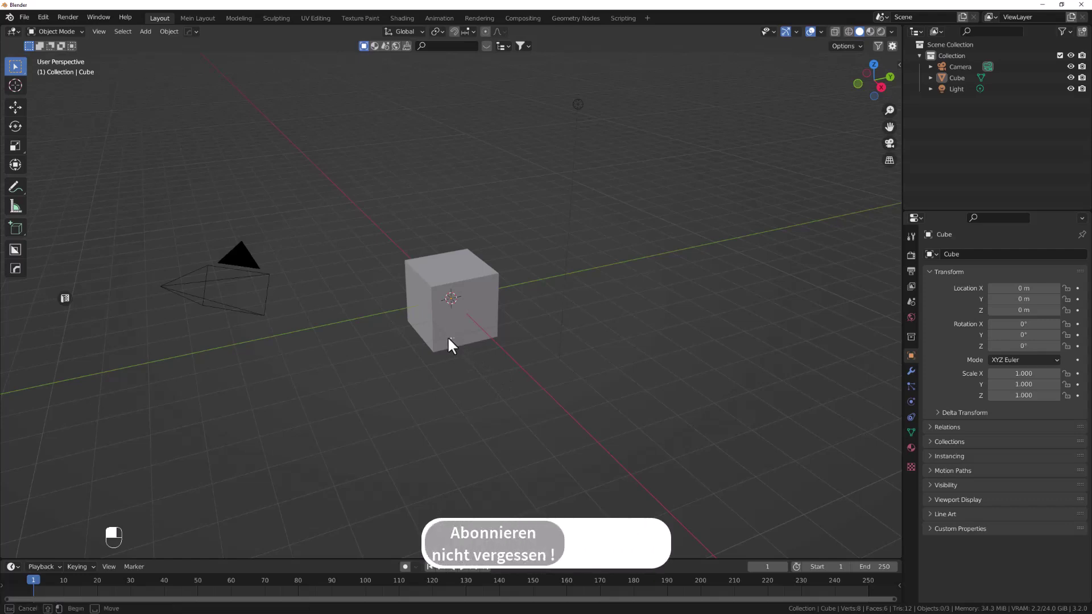
- Delete the default cube and bring up the Add menu's curve types
key(Delete)
key(shift+a)
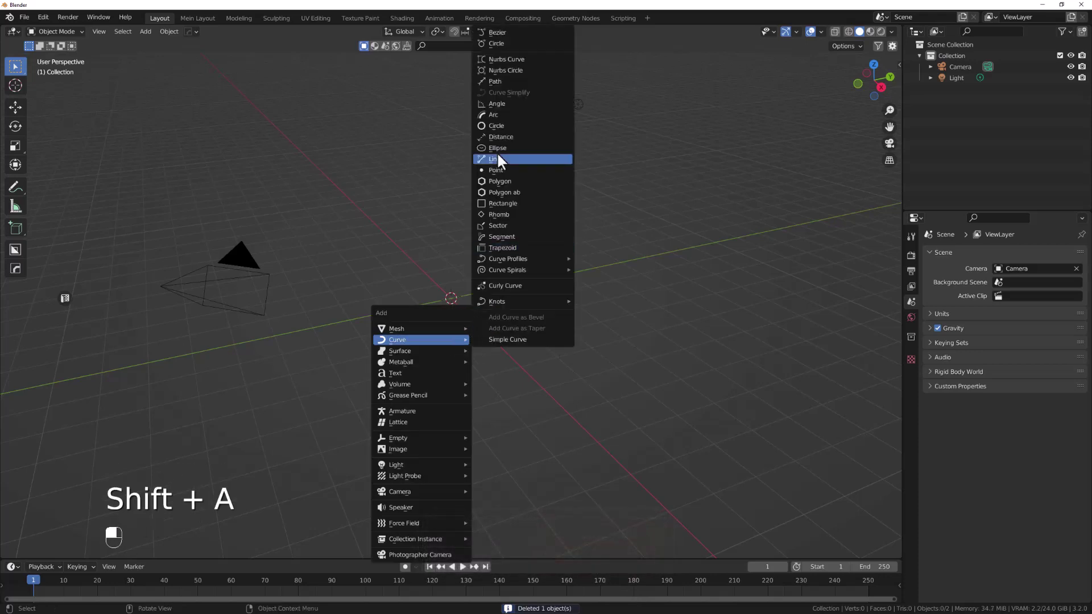
- Add a Bezier curve, enter Edit Mode and delete all of its control points
drag(500, 160, 525, 290)
key(Tab)
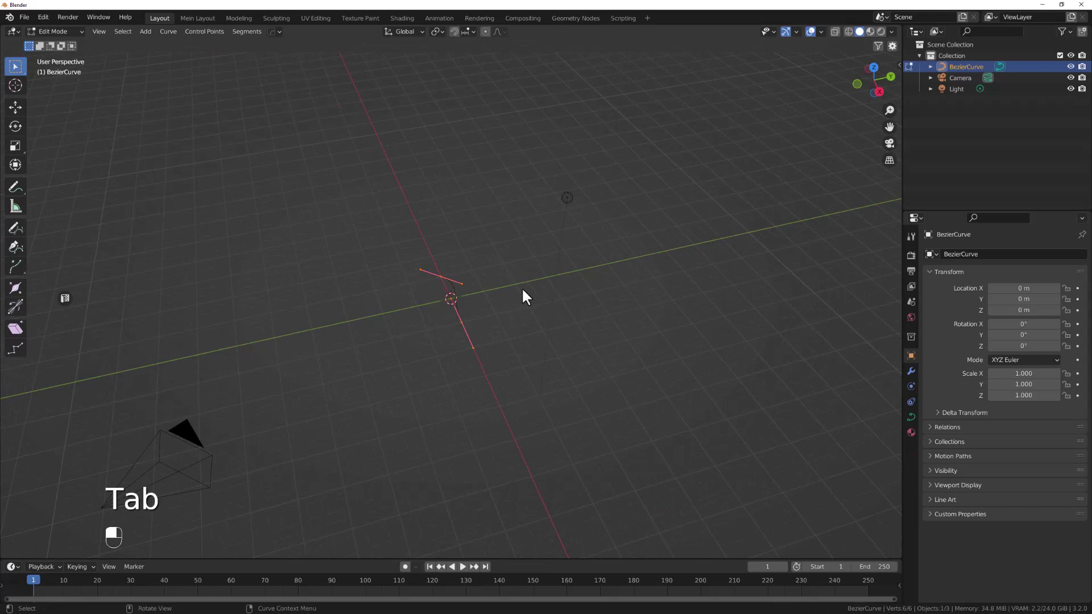
key(a)
key(Delete)
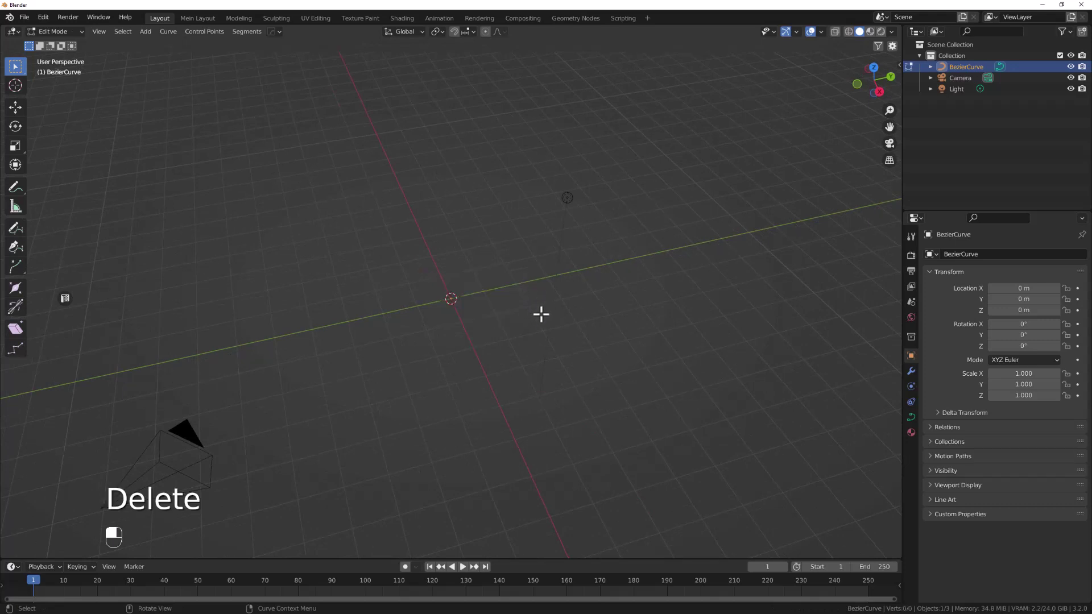
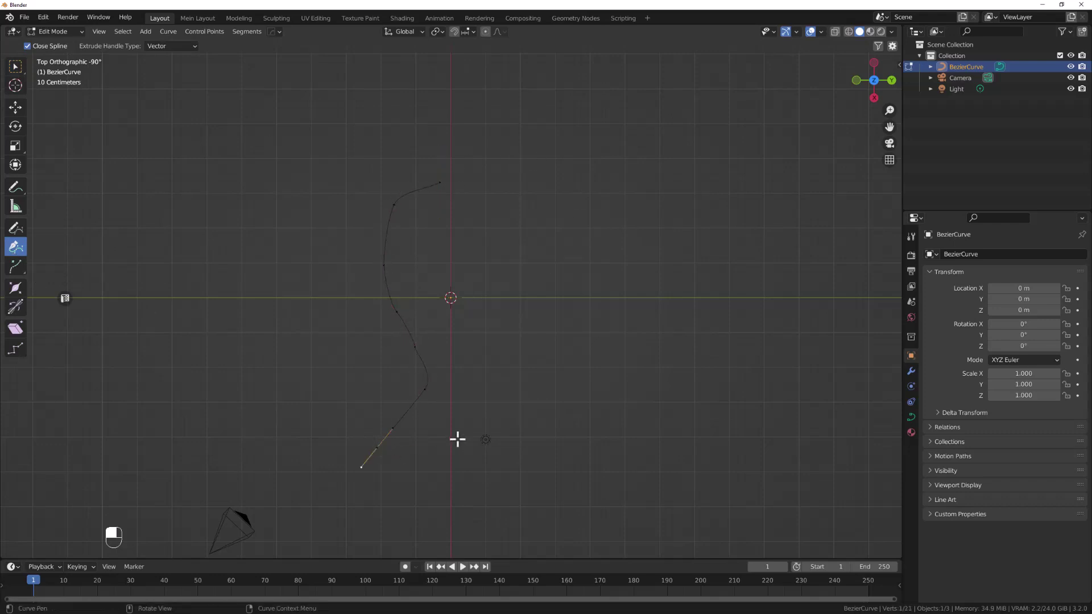
- Confirm the freehand wavy stroke and return to Object Mode with the finished curve
key(Return)
key(Tab)
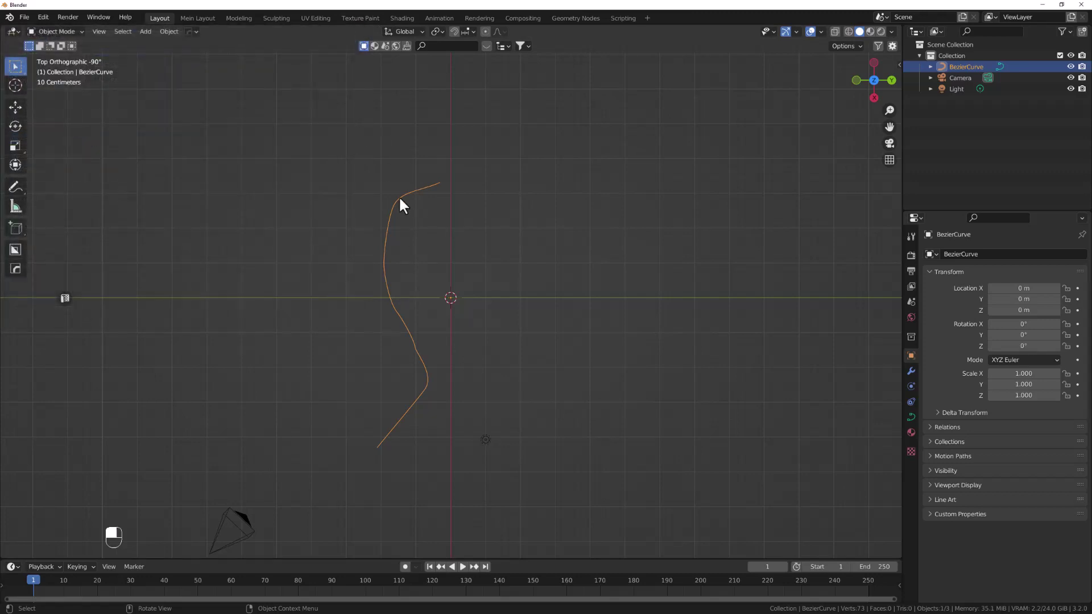
- Show the N sidebar and reach the Curve Edit tab's Outline tool with amount 0.10
key(n)
drag(884, 52, 819, 124)
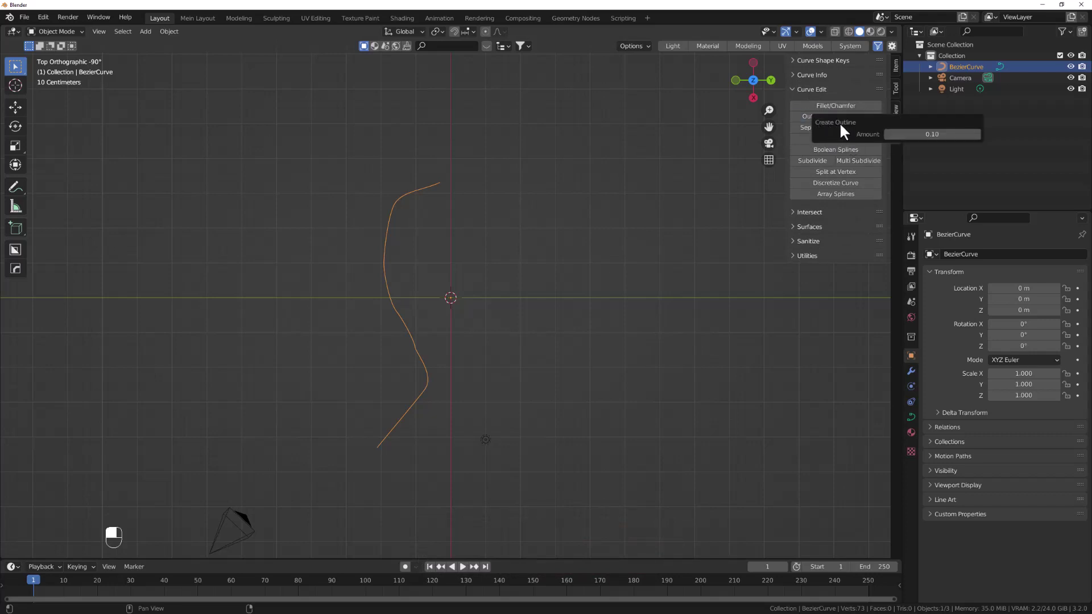
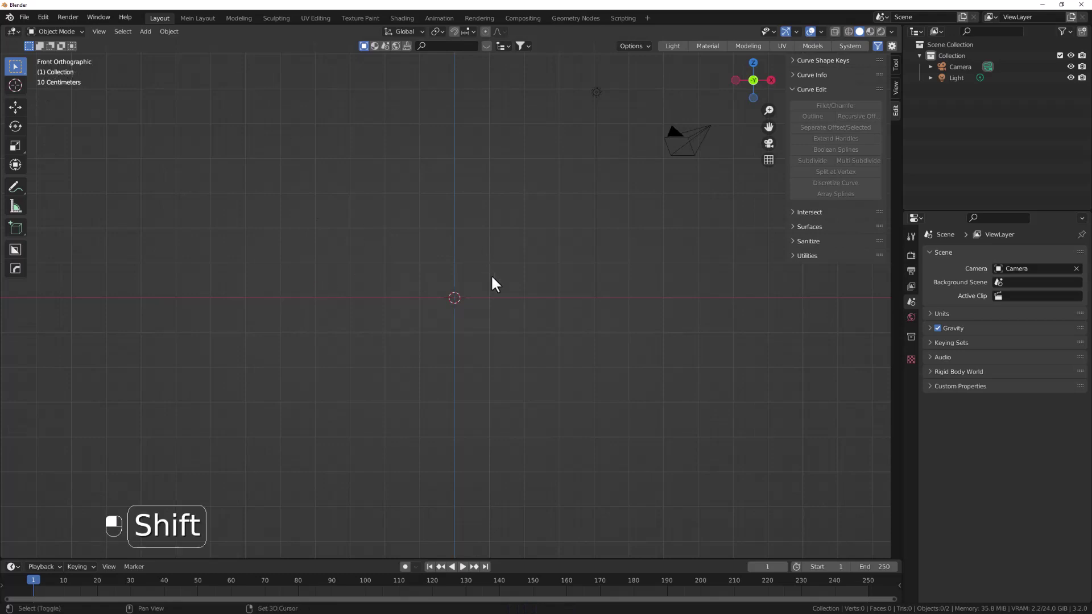
- Add a fresh Bezier curve, select all its points and bring up the delete choices
key(shift+a)
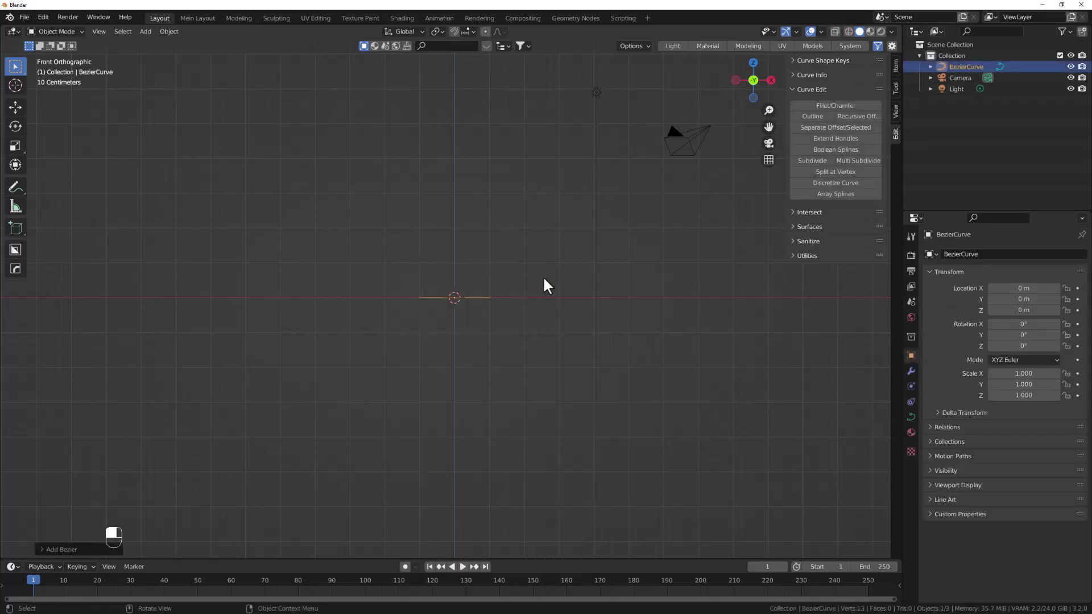
key(Tab)
key(a)
key(Delete)
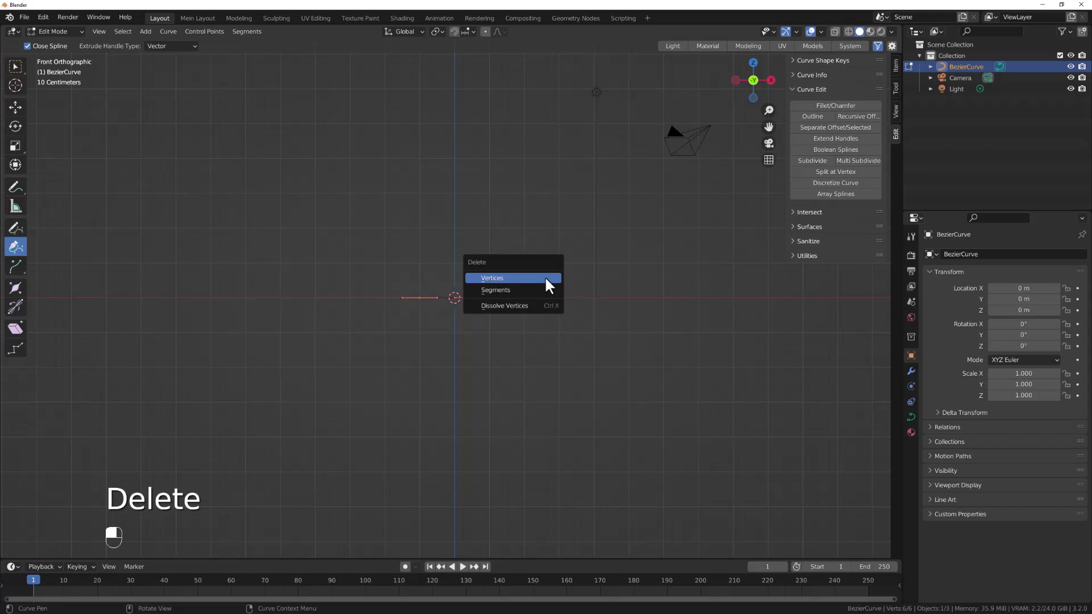
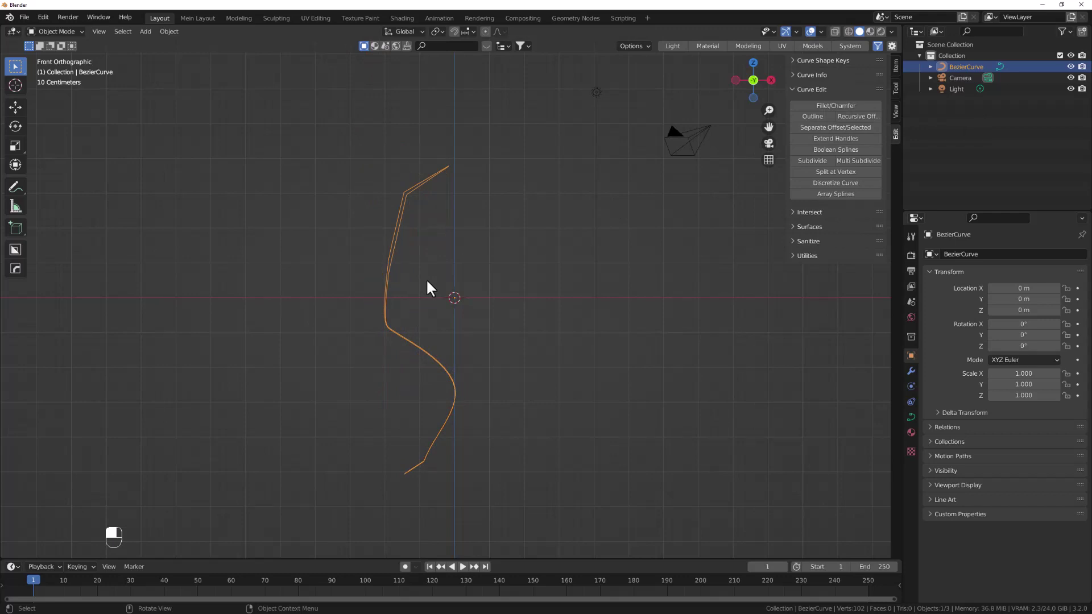
key(ctrl+z)
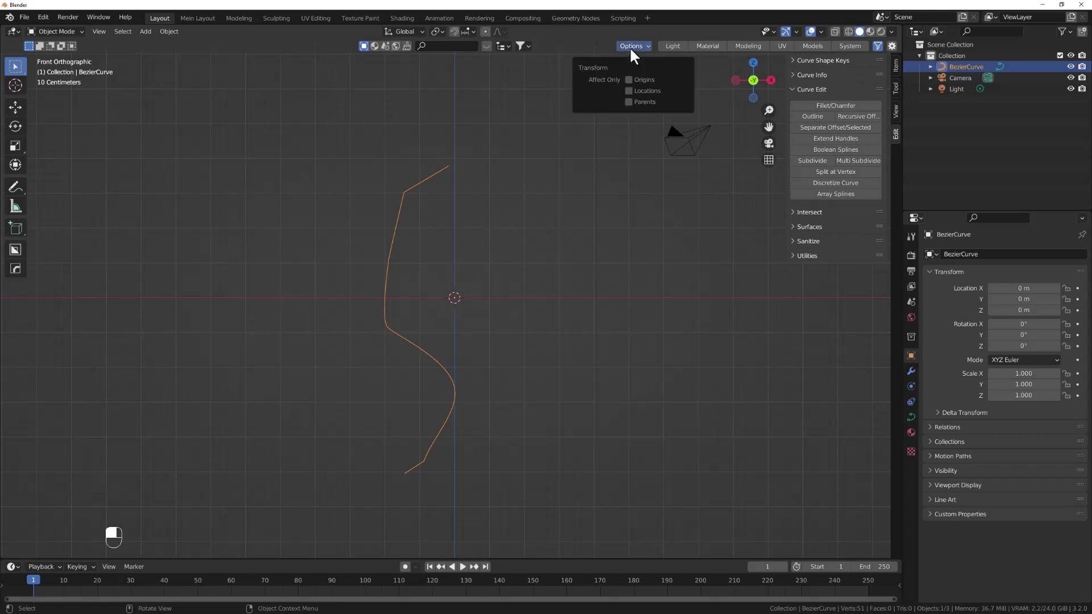
- Outline the wavy curve at amount 0.40 into a double line and rotate it 90° about X
drag(632, 88, 549, 330)
key(r)
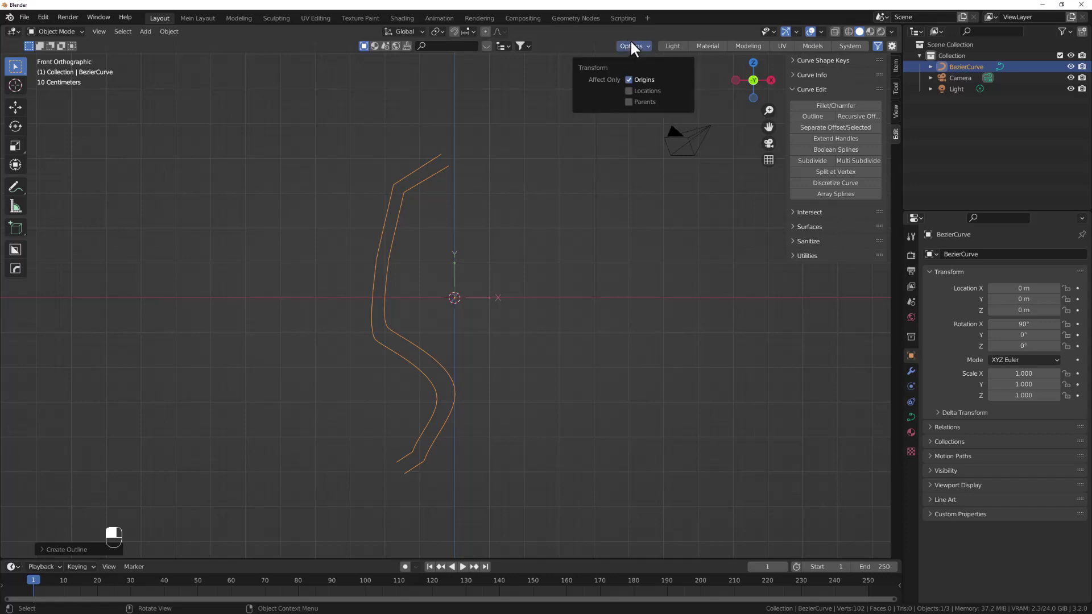
double_click(656, 119)
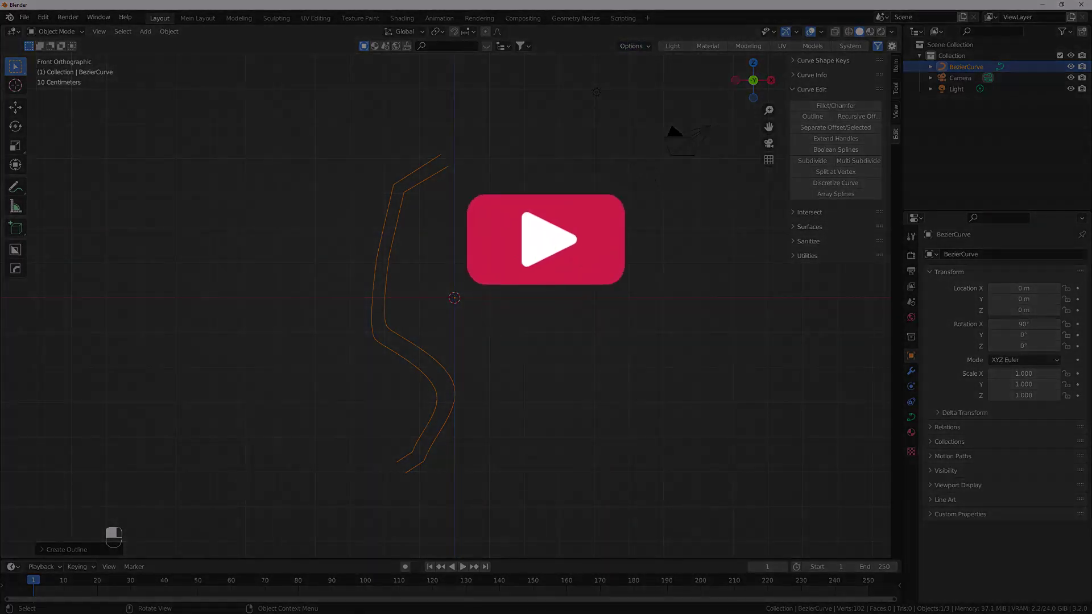